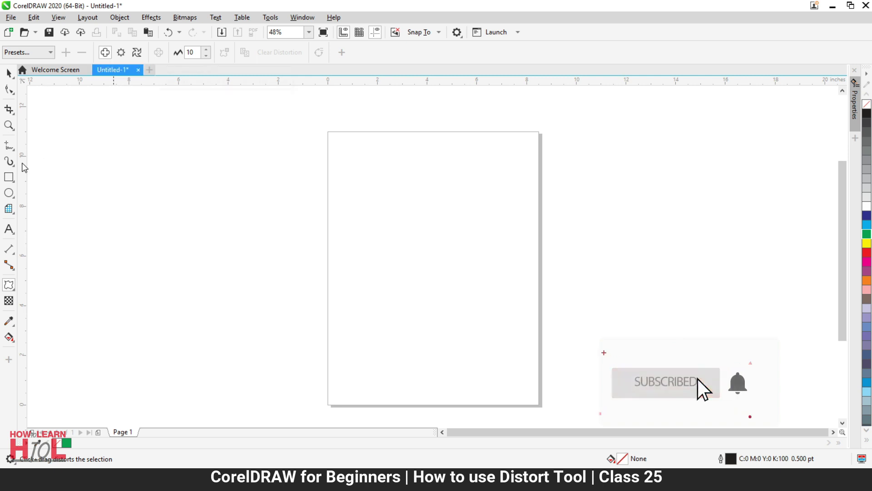
- Draw a rectangle in the upper middle of the page with the Rectangle tool
{"action": "left_click_drag", "start_coordinate": [15, 179], "coordinate": [12, 76]}
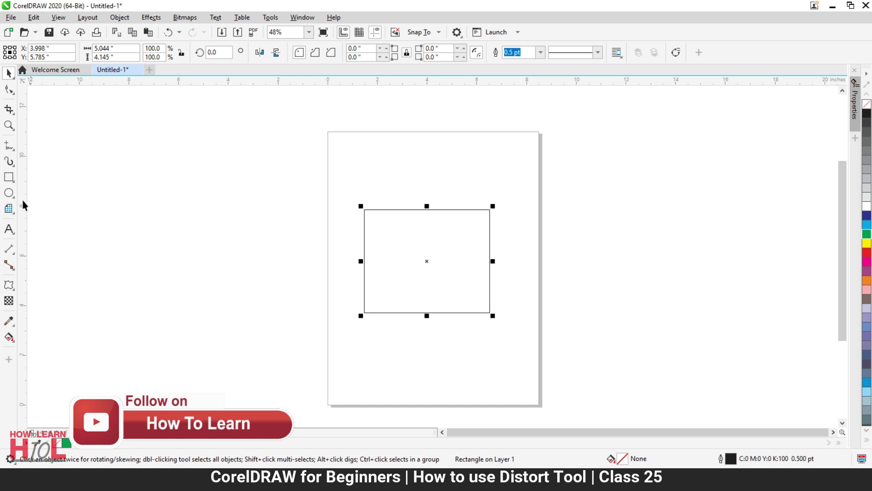
- Switch to the Distort tool with the rectangle as the target shape
{"action": "left_click", "coordinate": [11, 290]}
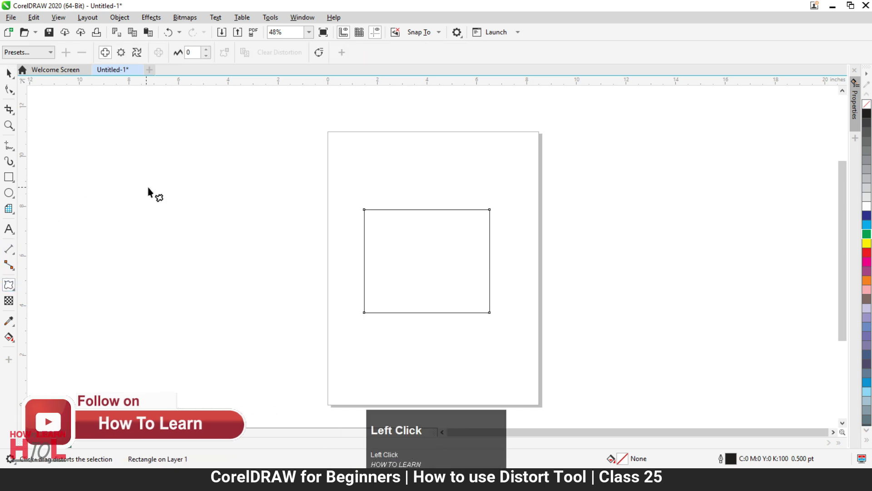
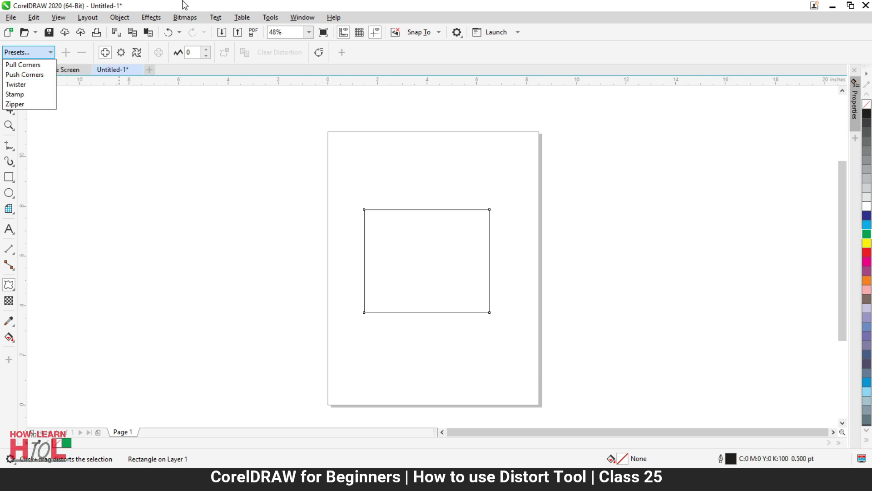
{"action": "left_click", "coordinate": [183, 6]}
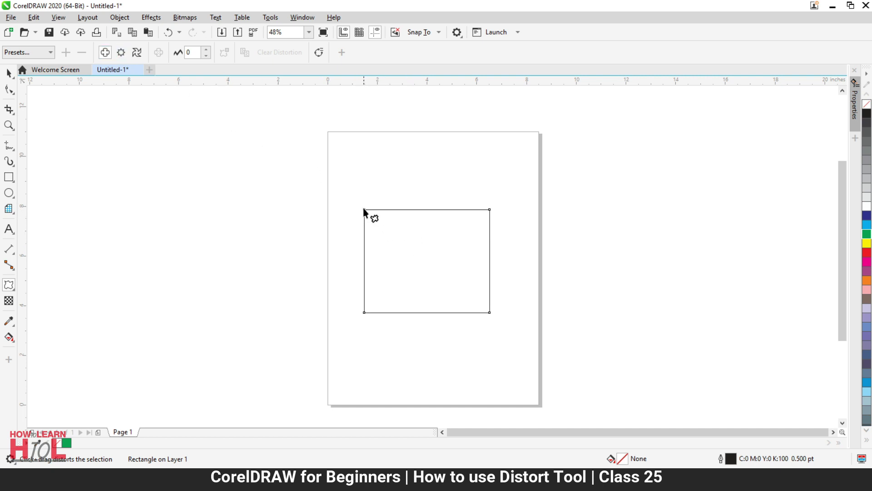
{"action": "left_click_drag", "start_coordinate": [367, 212], "coordinate": [407, 245]}
{"action": "key", "text": "ctrl+z"}
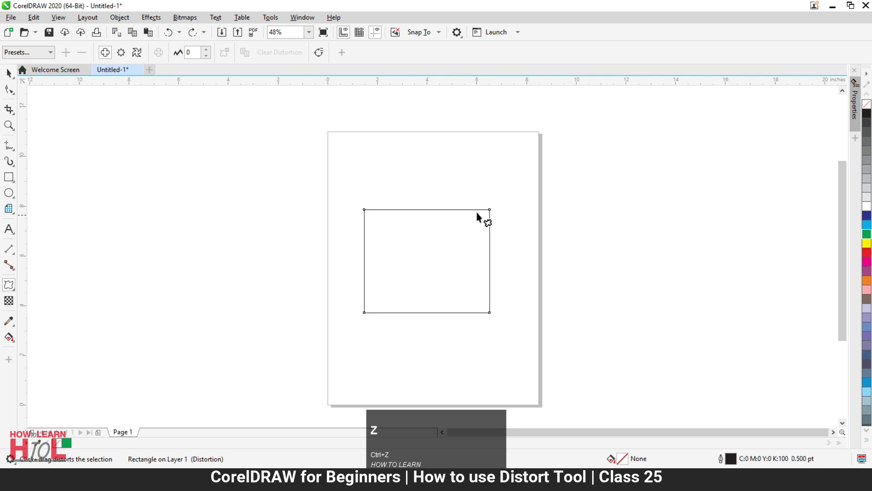
{"action": "left_click_drag", "start_coordinate": [494, 211], "coordinate": [496, 240]}
{"action": "key", "text": "ctrl+z"}
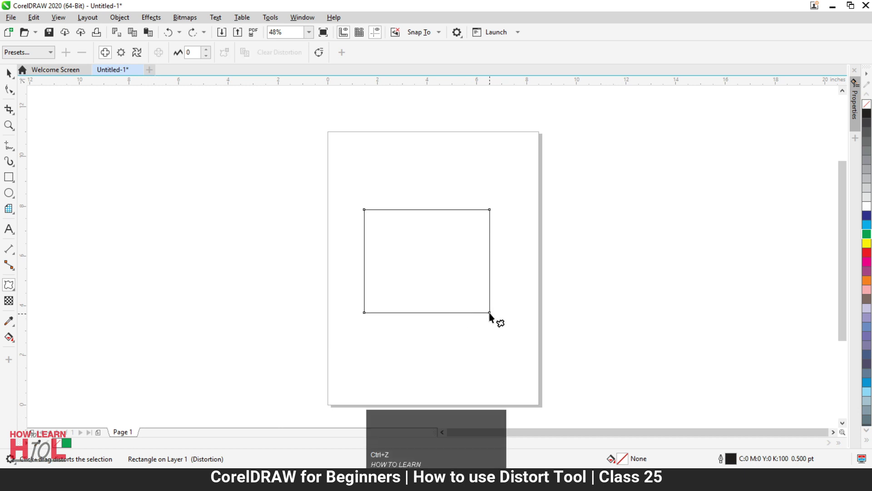
{"action": "left_click_drag", "start_coordinate": [497, 316], "coordinate": [500, 326]}
{"action": "key", "text": "ctrl+z"}
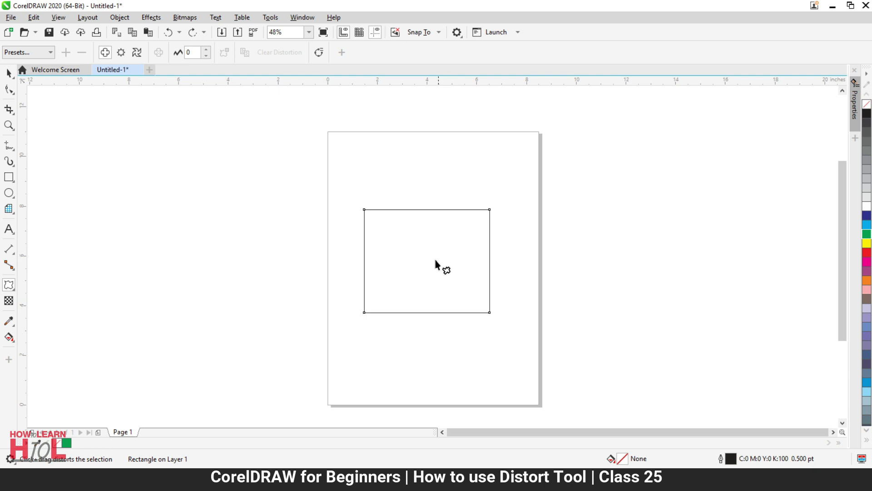
{"action": "left_click_drag", "start_coordinate": [432, 260], "coordinate": [387, 263]}
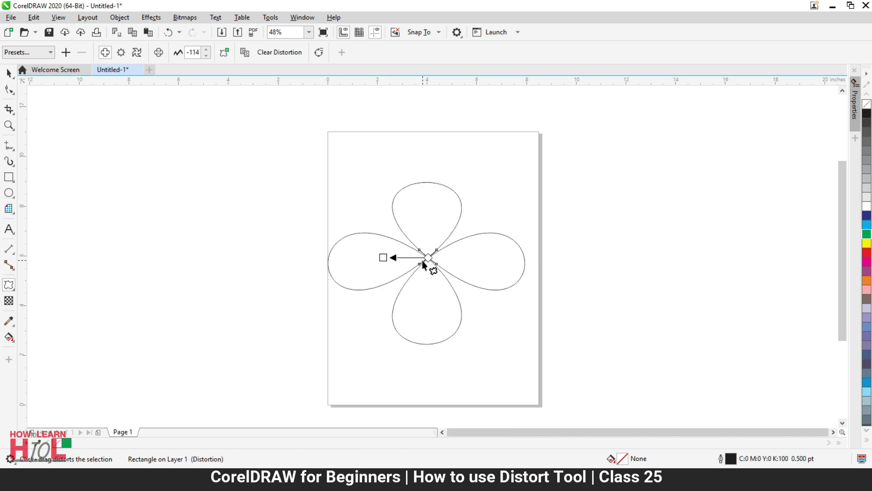
{"action": "key", "text": "ctrl+z"}
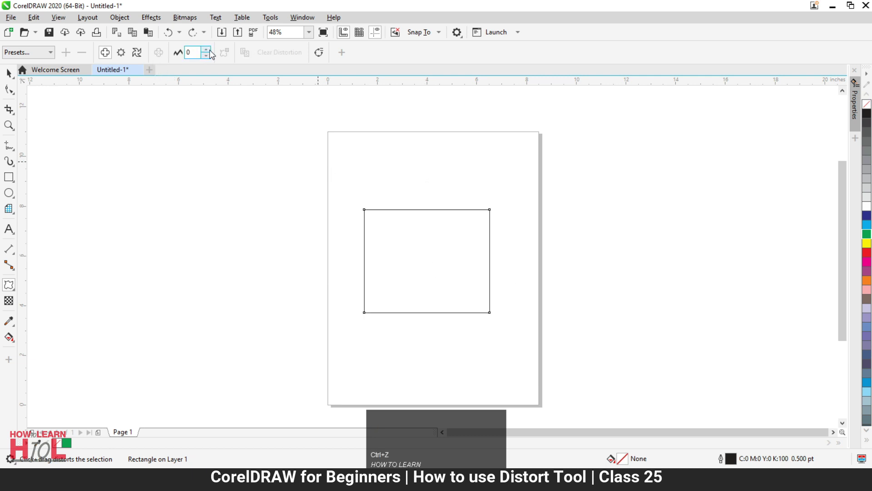
{"action": "left_click", "coordinate": [208, 53]}
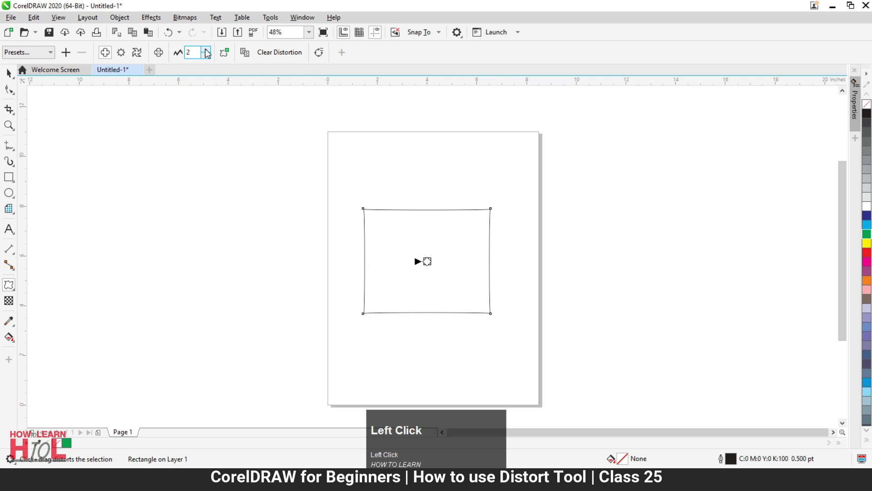
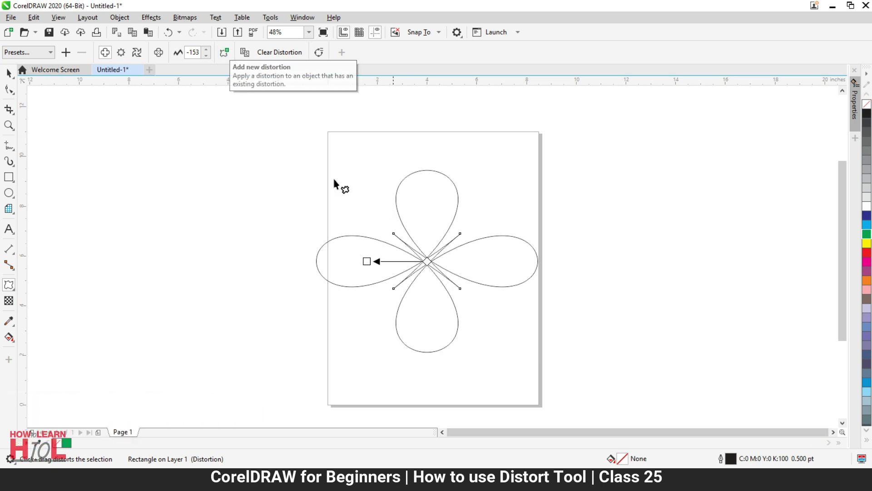
{"action": "left_click_drag", "start_coordinate": [227, 58], "coordinate": [290, 60]}
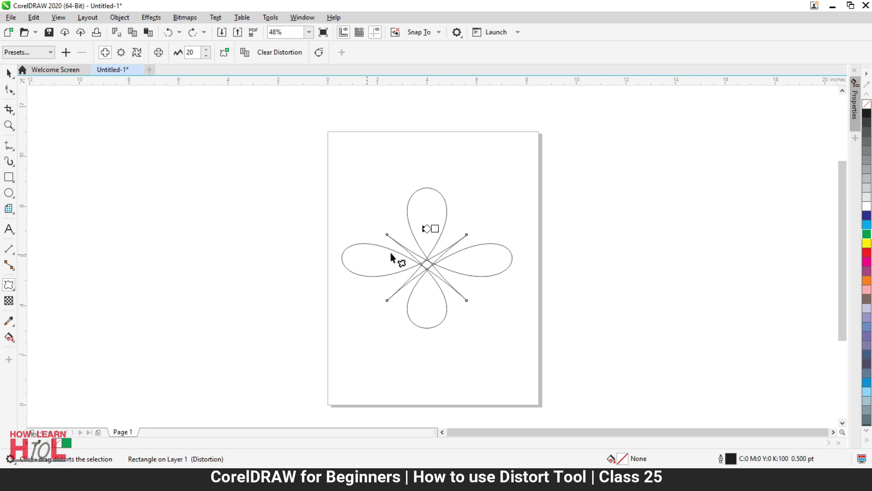
{"action": "left_click", "coordinate": [282, 59]}
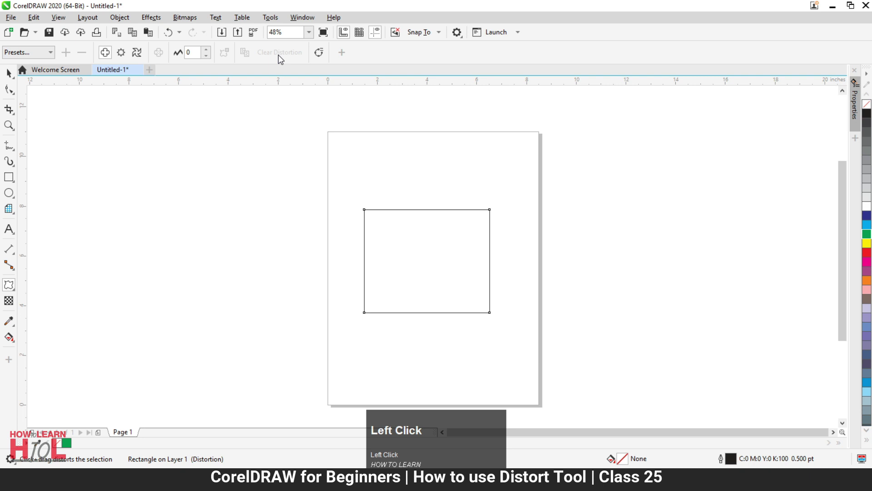
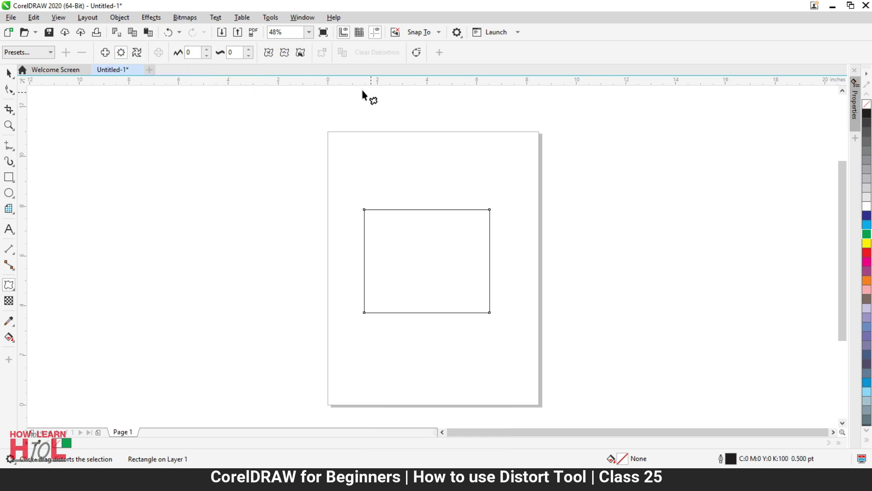
- Apply a Zipper distortion with amplitude 10 and frequency 16, trying Random then returning to regular teeth
{"action": "left_click", "coordinate": [208, 53]}
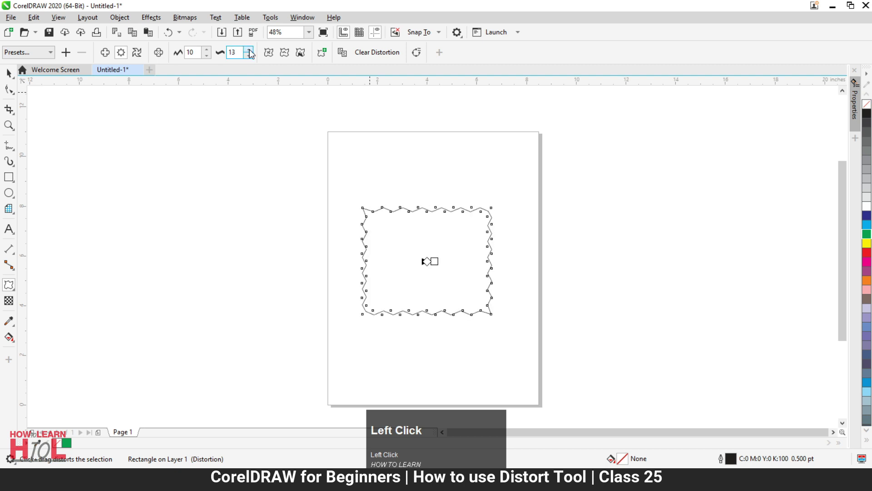
{"action": "left_click", "coordinate": [253, 53]}
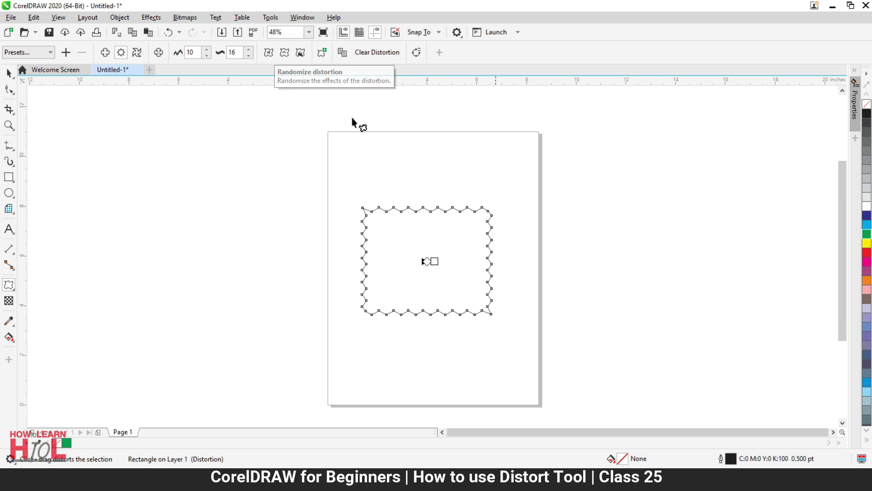
{"action": "left_click", "coordinate": [273, 56]}
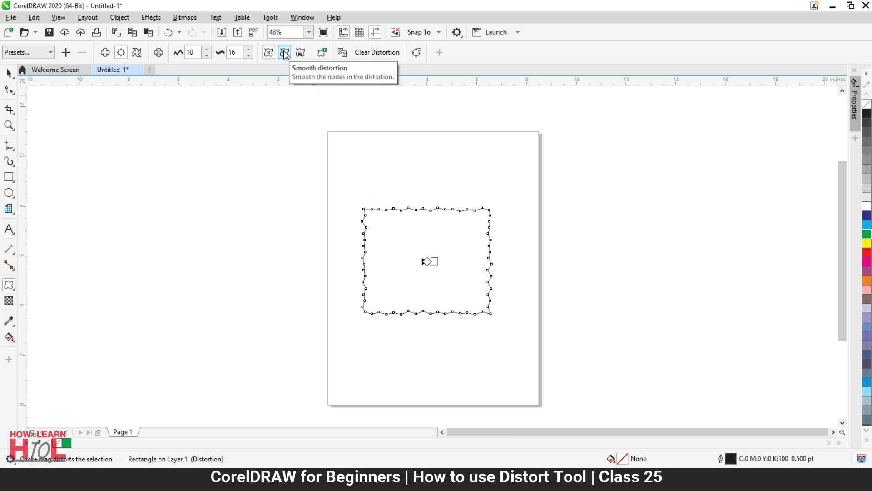
{"action": "left_click", "coordinate": [271, 56]}
- Try Smooth and Localize on the zipper, reverting to small sharp teeth while zooming to inspect the edge
{"action": "scroll", "scroll_direction": "up", "scroll_amount": 3}
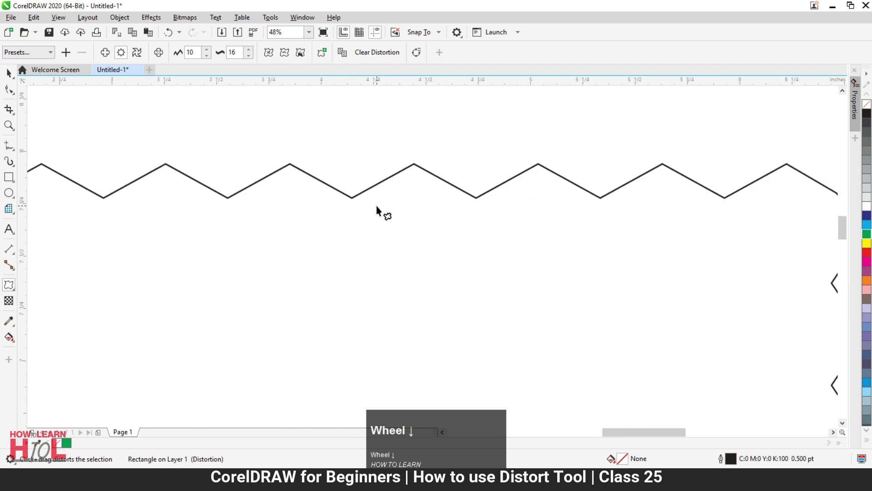
{"action": "scroll", "scroll_direction": "down", "scroll_amount": 3}
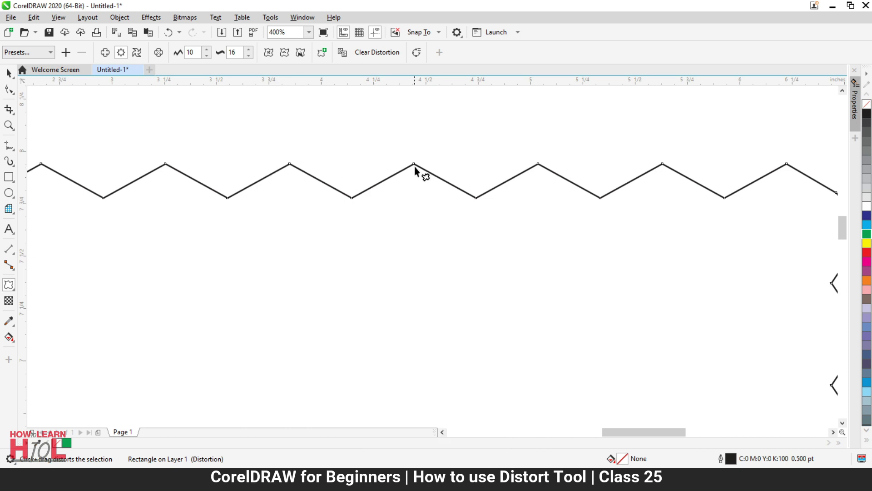
{"action": "left_click", "coordinate": [288, 58]}
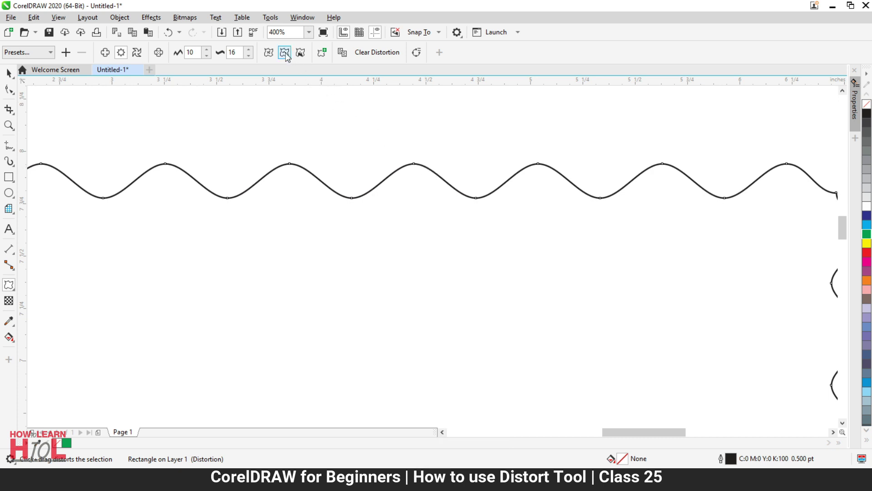
{"action": "double_click", "coordinate": [287, 57]}
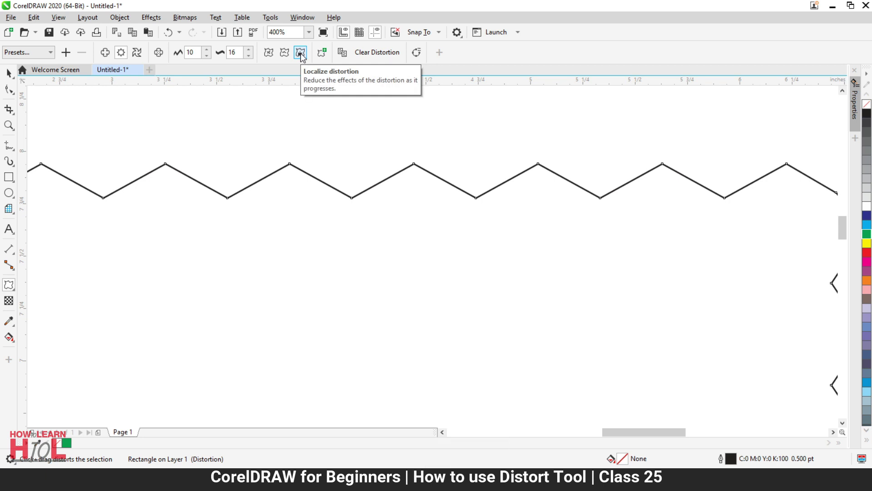
{"action": "left_click", "coordinate": [304, 57]}
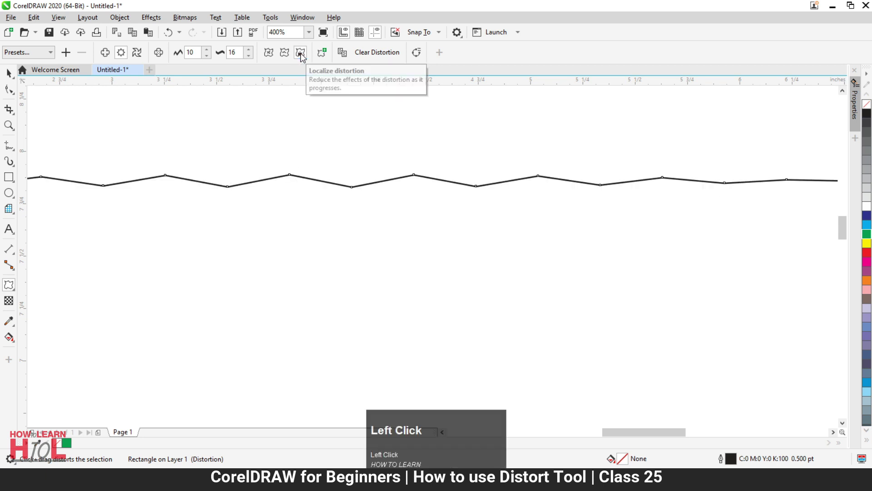
{"action": "scroll", "scroll_direction": "down", "scroll_amount": 3}
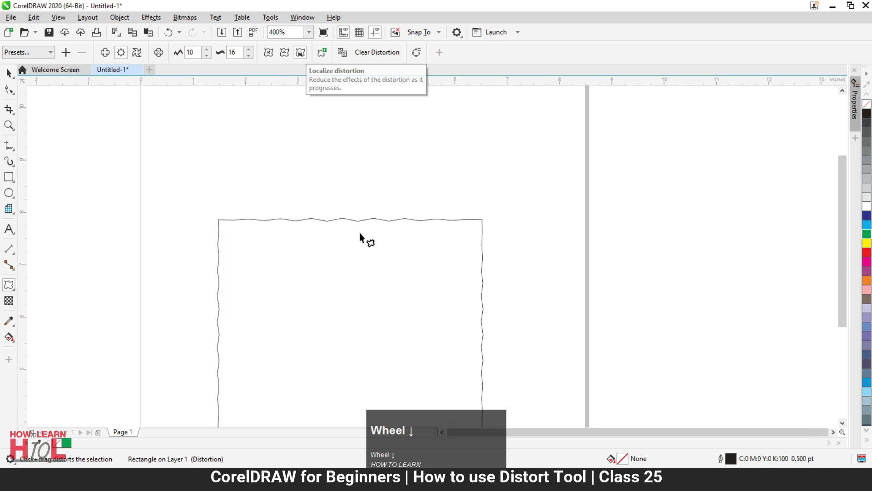
{"action": "scroll", "scroll_direction": "up", "scroll_amount": 3}
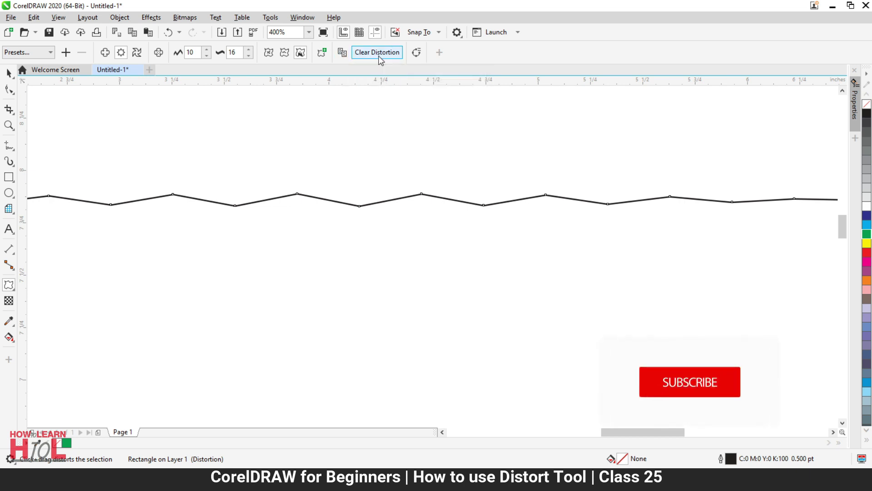
{"action": "scroll", "scroll_direction": "down", "scroll_amount": 3}
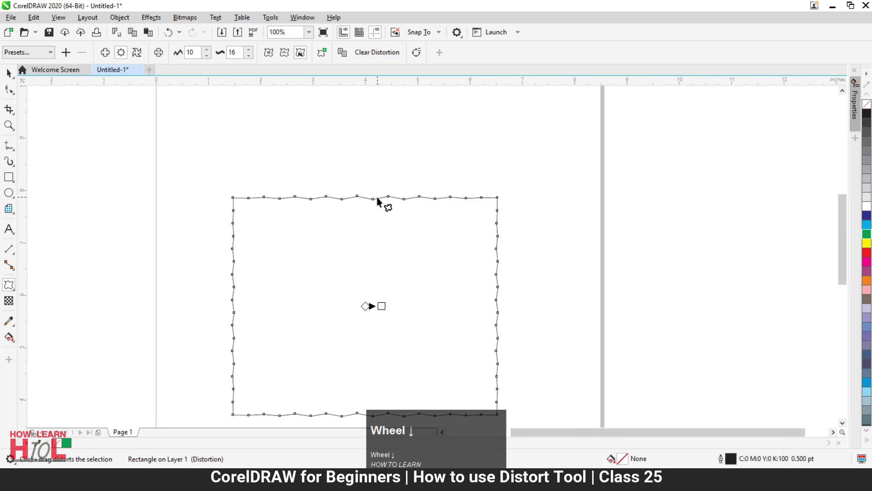
- Raise the zipper amplitude to 48 for larger teeth and finish with the Pick tool
{"action": "scroll", "scroll_direction": "down", "scroll_amount": 3}
{"action": "scroll", "scroll_direction": "up", "scroll_amount": 3}
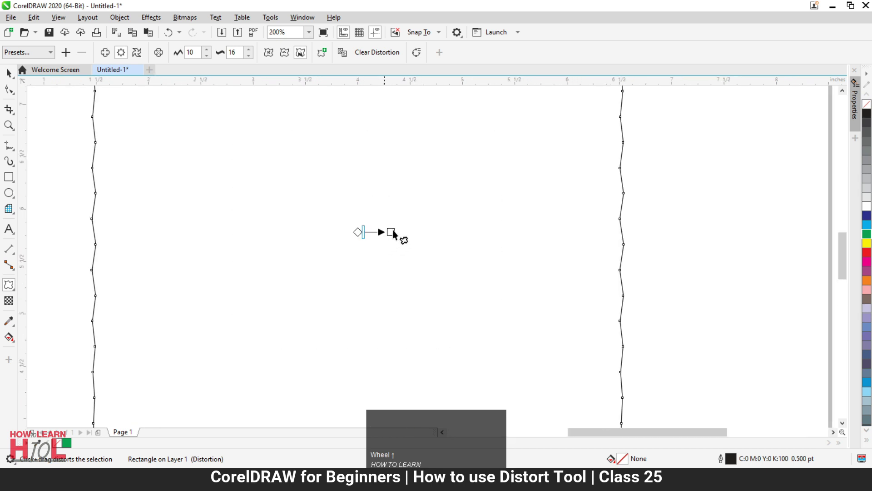
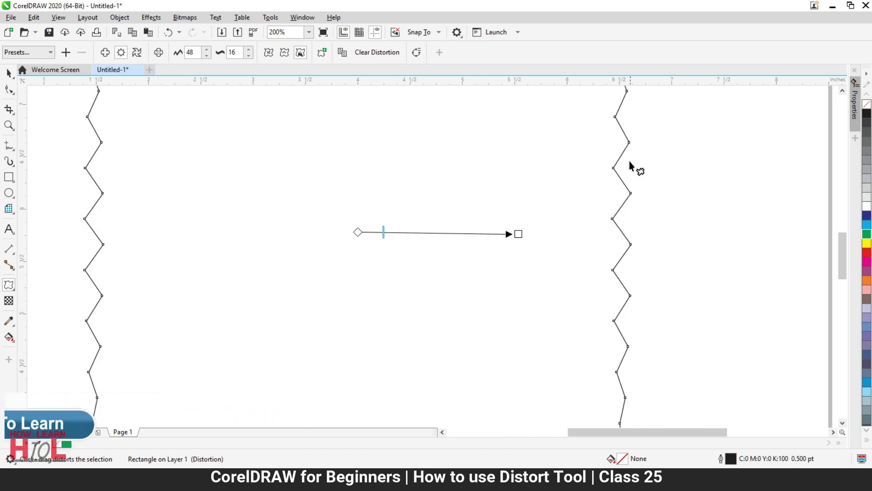
{"action": "scroll", "scroll_direction": "down", "scroll_amount": 3}
{"action": "left_click", "coordinate": [11, 81]}
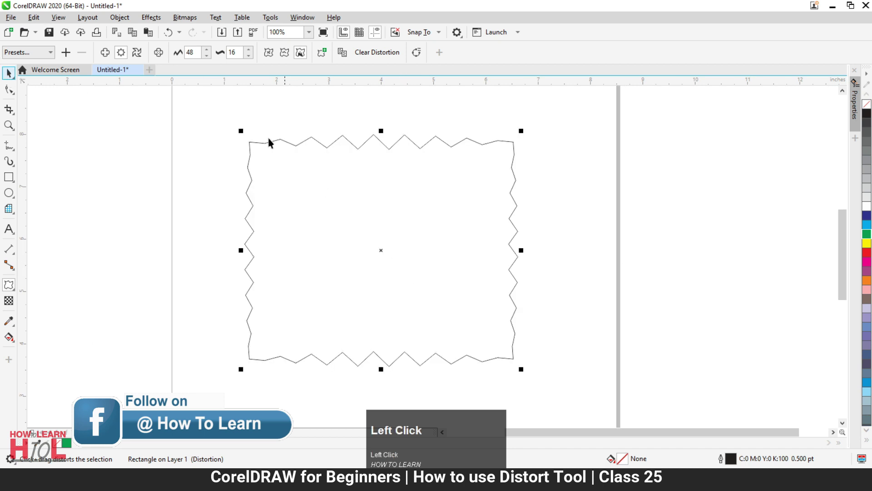
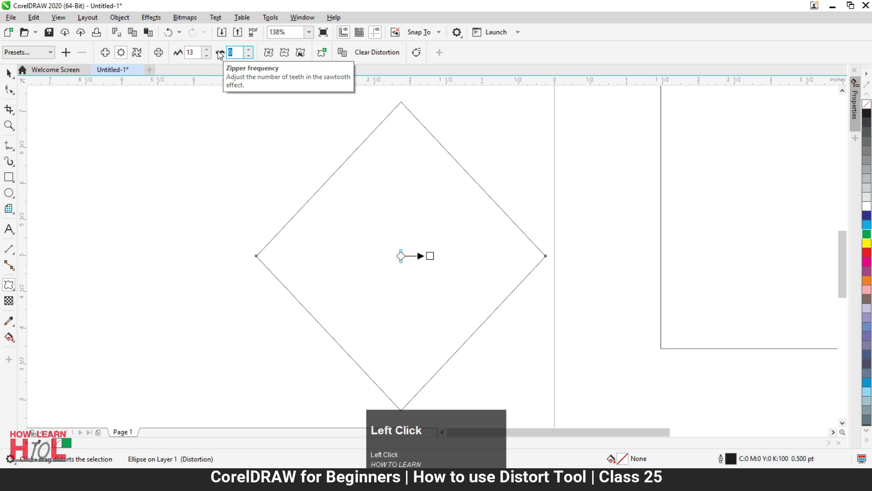
- Set the circle's zipper frequency to 20, then reduce it to 12 teeth
{"action": "type", "text": "20"}
{"action": "key", "text": "Return"}
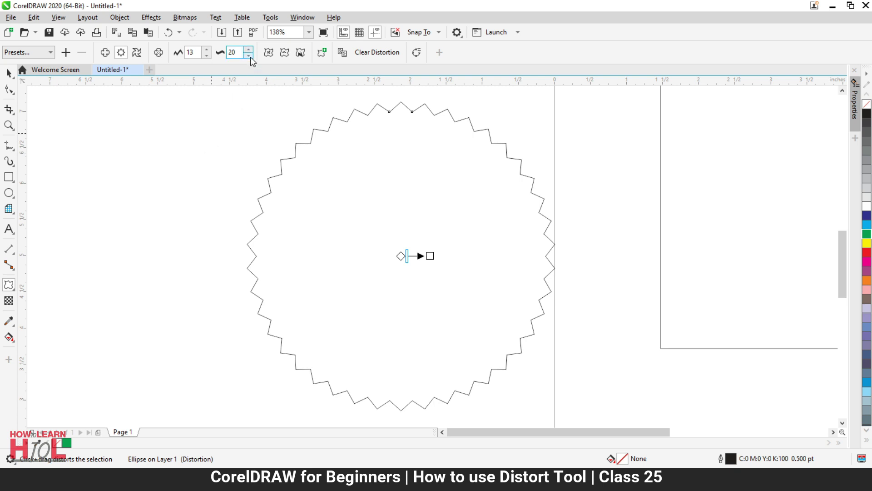
{"action": "left_click", "coordinate": [254, 61]}
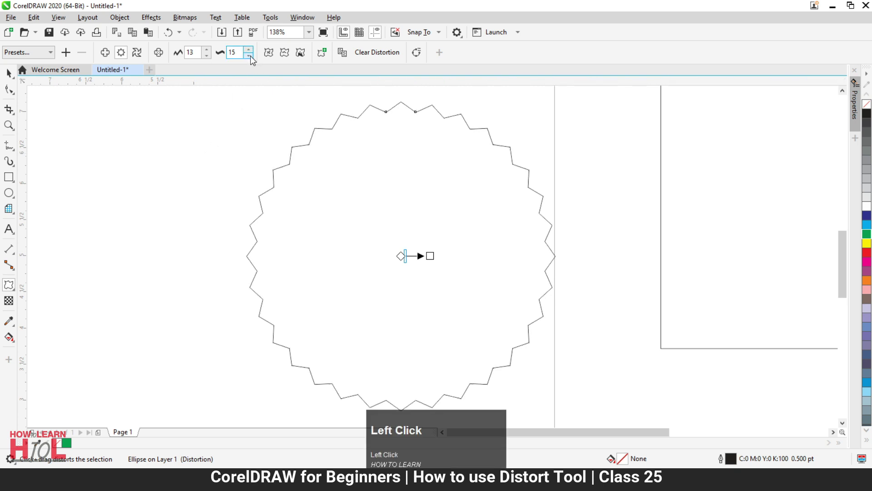
{"action": "left_click", "coordinate": [254, 59]}
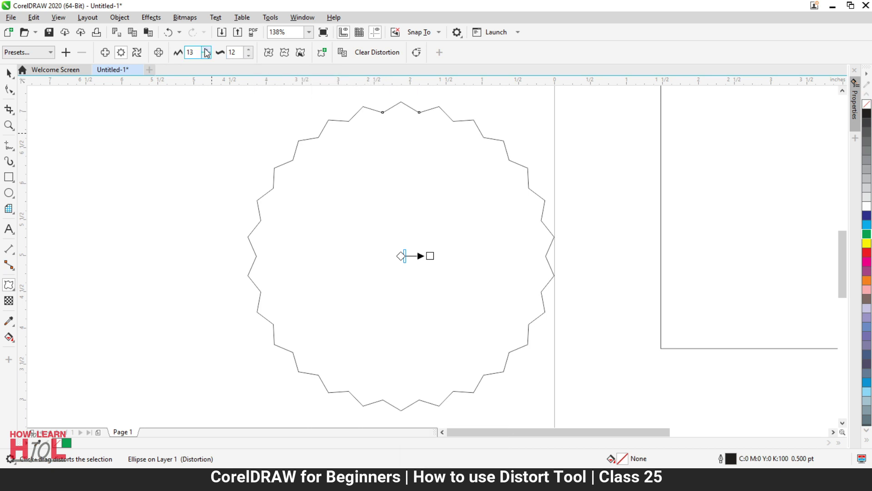
- Raise the zipper amplitude to 45 and smooth the teeth into rounded waves
{"action": "left_click", "coordinate": [208, 53]}
{"action": "left_click", "coordinate": [208, 52]}
{"action": "left_click", "coordinate": [208, 52]}
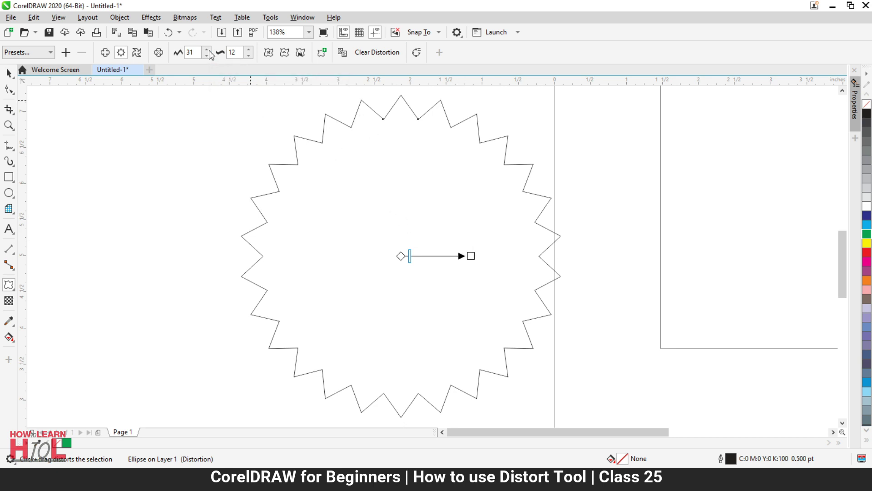
{"action": "left_click", "coordinate": [210, 53]}
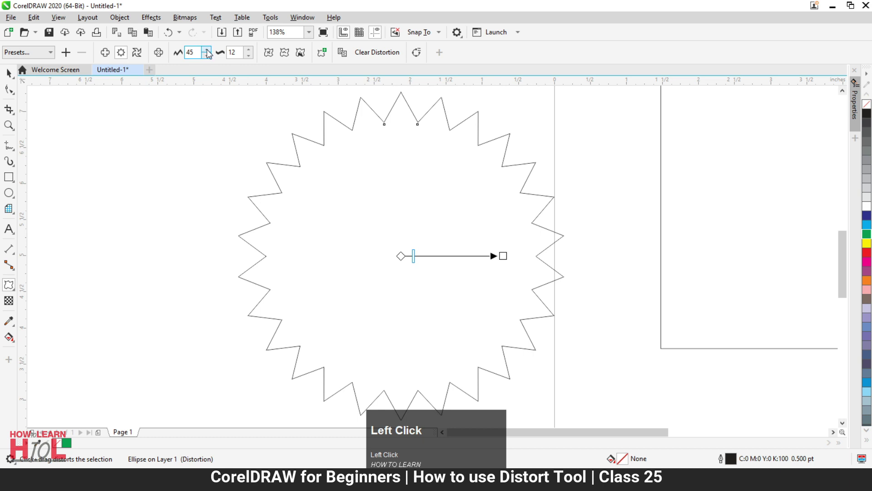
{"action": "left_click", "coordinate": [287, 59]}
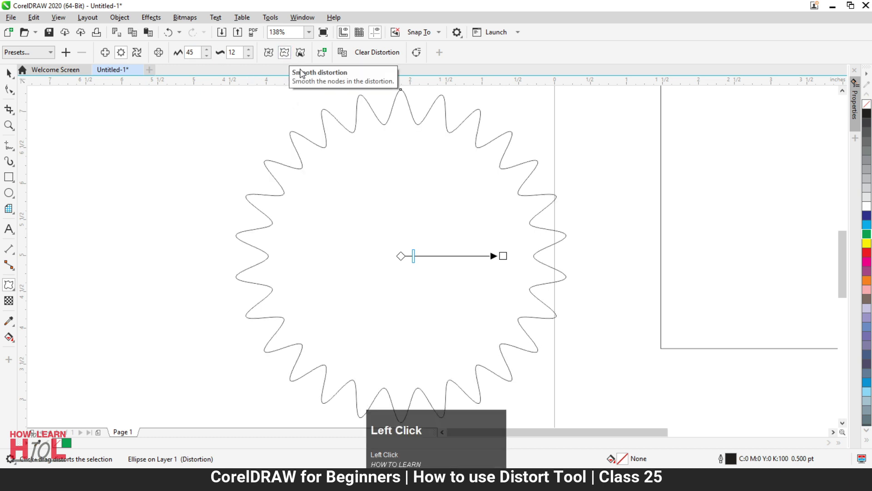
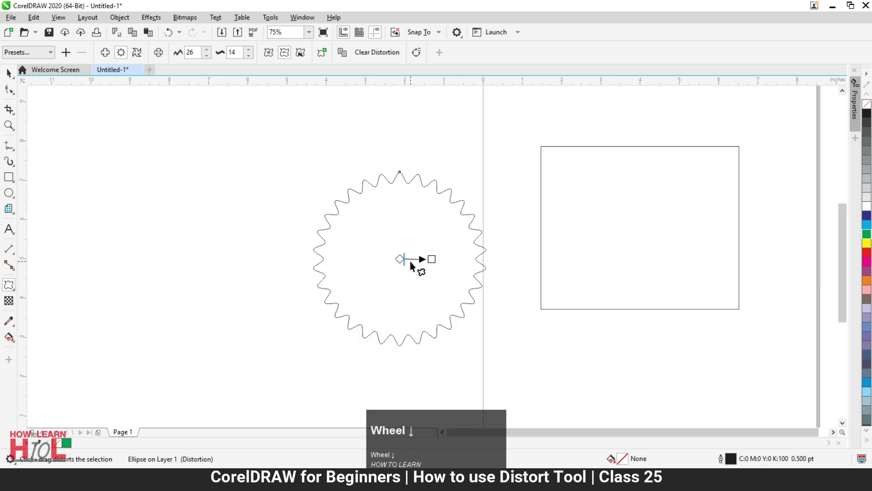
- Leave the circle, return to the Distort tool and choose Twister distortion for the rectangle
{"action": "double_click", "coordinate": [12, 78]}
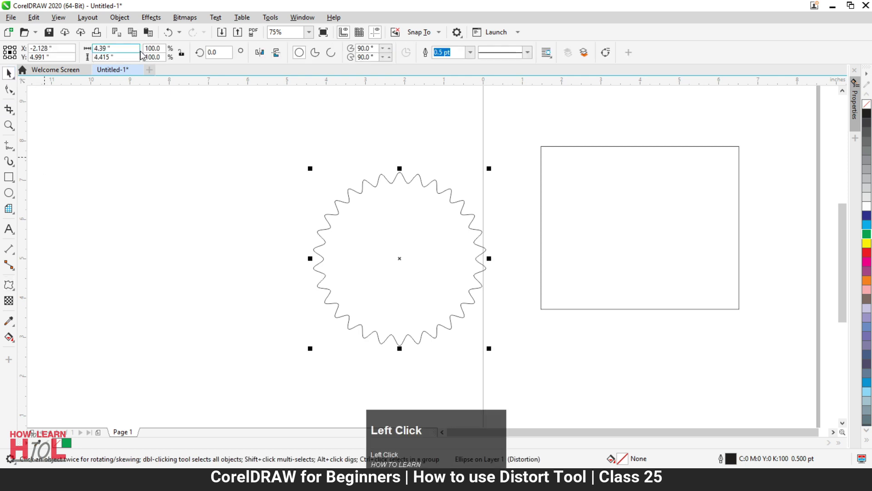
{"action": "left_click", "coordinate": [10, 290]}
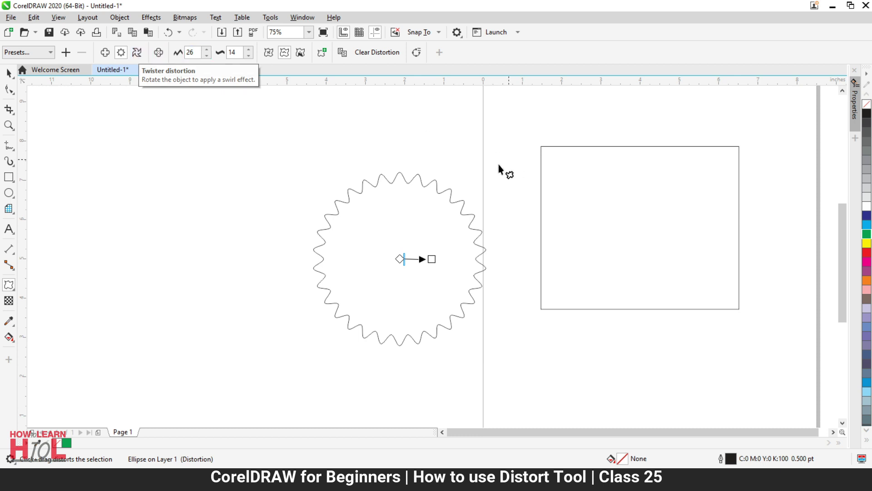
{"action": "left_click", "coordinate": [565, 171]}
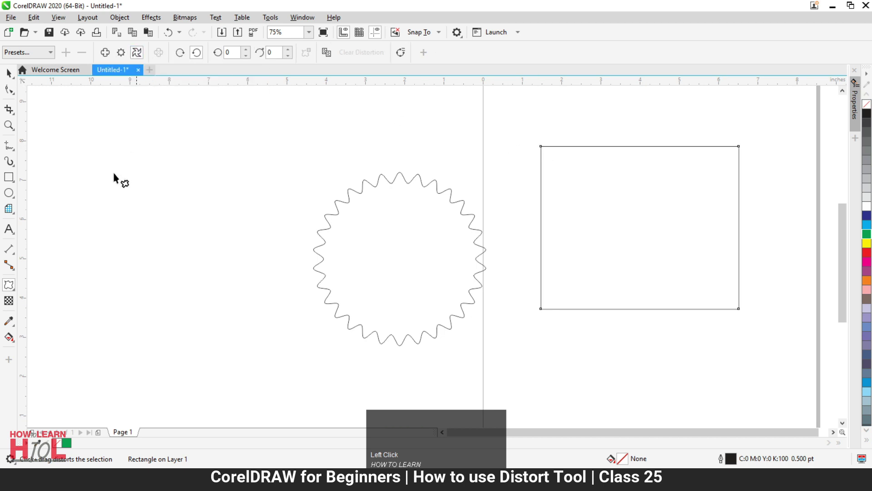
- Scroll the view to bring the rectangle into position for the twister swirl
{"action": "scroll", "scroll_direction": "down", "scroll_amount": 3}
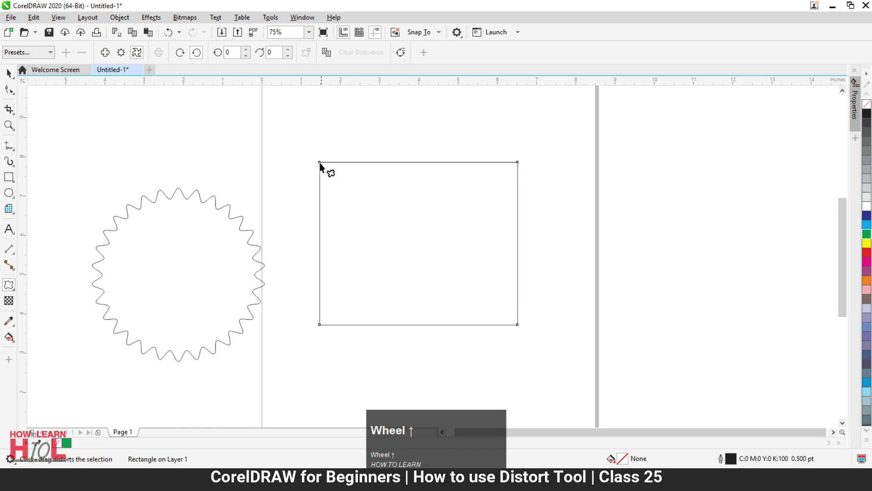
- Twist the rectangle into a spiral around its corner with 6 complete rotations and 0 additional degrees
{"action": "left_click_drag", "start_coordinate": [365, 337], "coordinate": [378, 275]}
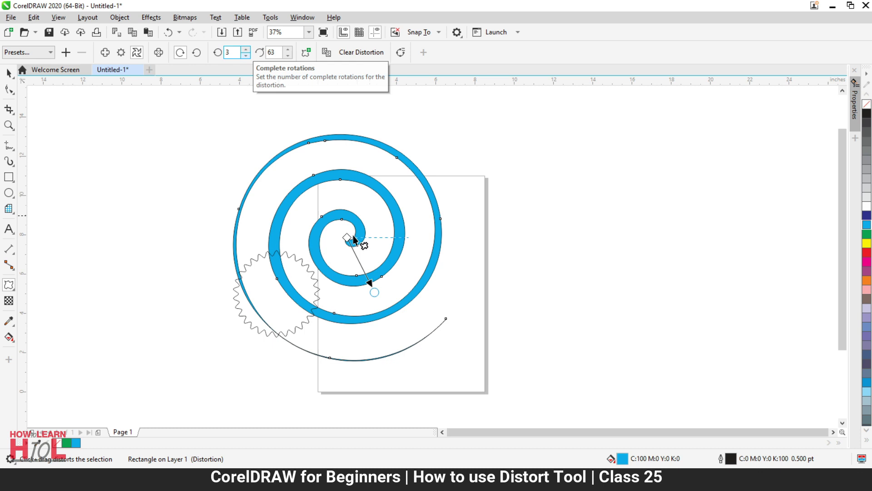
{"action": "left_click", "coordinate": [357, 238]}
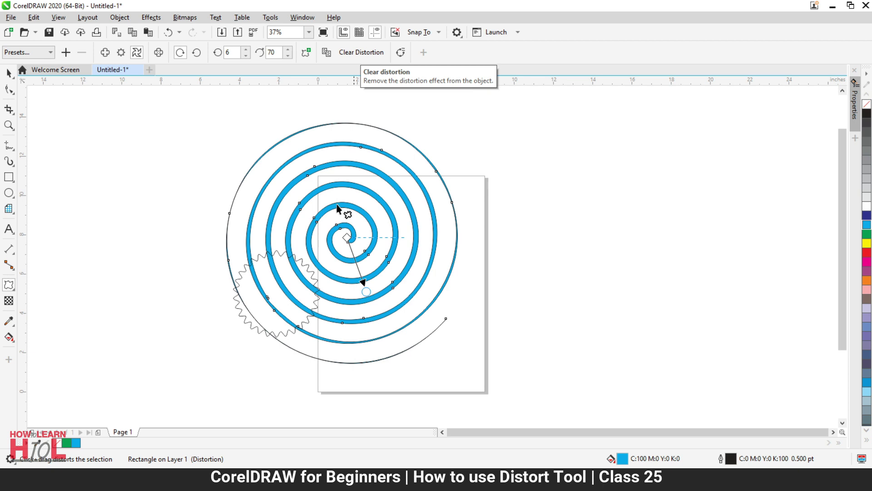
{"action": "left_click", "coordinate": [341, 206]}
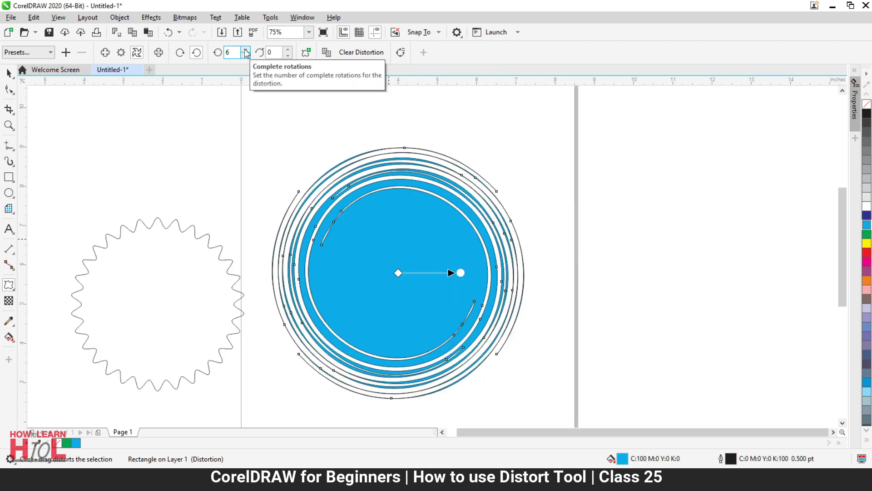